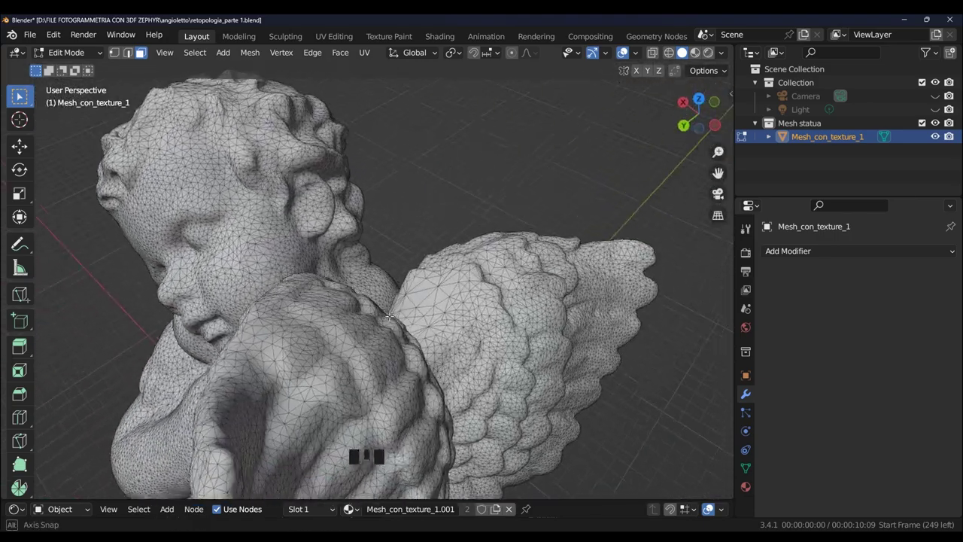
Step: Switch to Front Orthographic view and frame the statue's folded legs and round base
middle_click(20, 95)
scroll(down, 3)
key(KP_1)
scroll(up, 3)
scroll(up, 3)
drag(22, 96, 23, 96)
scroll(down, 3)
click(23, 96)
Step: Select the whole angel mesh and merge its overlapping vertices by distance
scroll(up, 3)
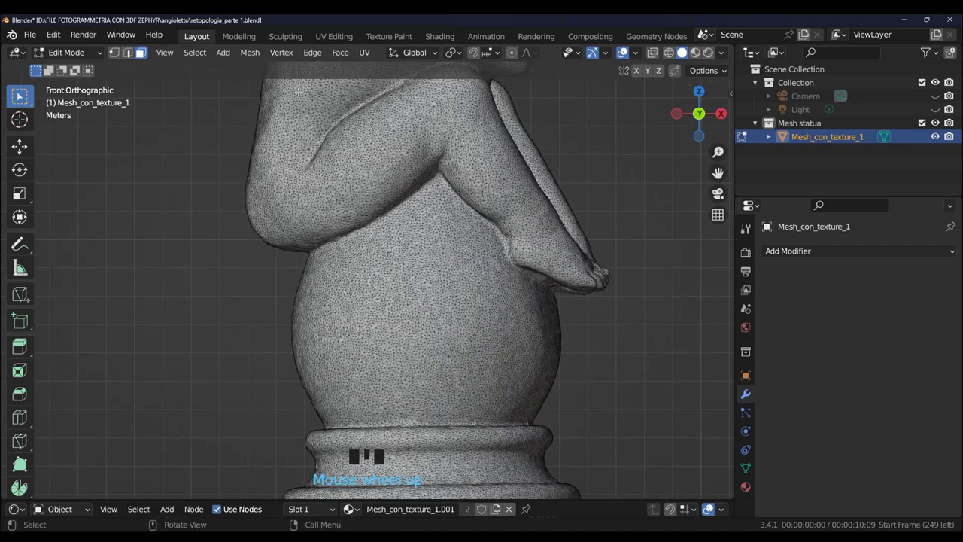
click(92, 77)
scroll(down, 3)
drag(377, 151, 511, 238)
middle_click(511, 238)
key(KP_1)
click(22, 96)
scroll(up, 3)
click(22, 95)
Step: Recalculate all normals to face outward and return to Object Mode
scroll(up, 3)
scroll(down, 3)
scroll(down, 3)
click(22, 96)
scroll(up, 3)
scroll(up, 3)
scroll(down, 3)
scroll(down, 3)
scroll(up, 3)
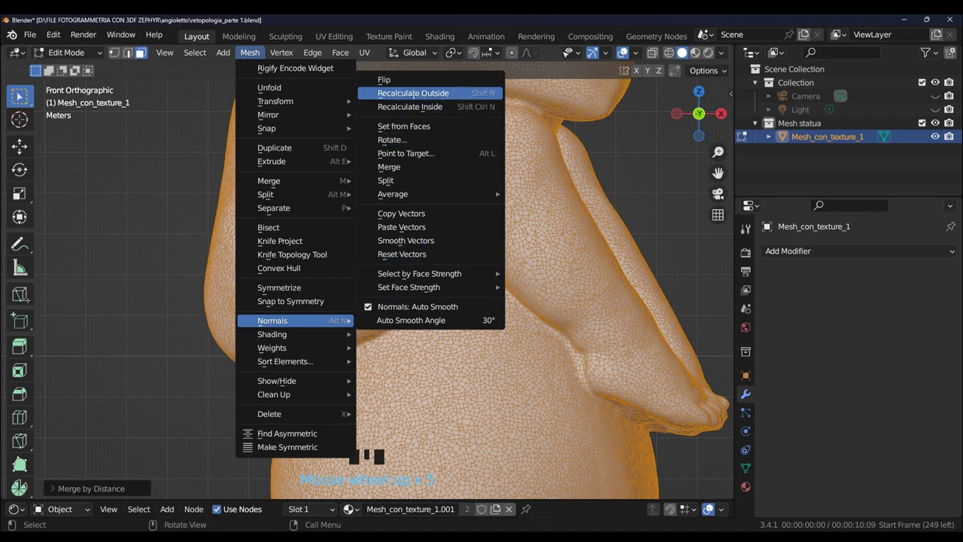
scroll(down, 3)
middle_click(21, 95)
scroll(down, 3)
Step: Enable the Wireframe viewport overlay at 1.000 across the whole statue
middle_click(20, 95)
scroll(up, 3)
drag(112, 71, 523, 256)
scroll(up, 3)
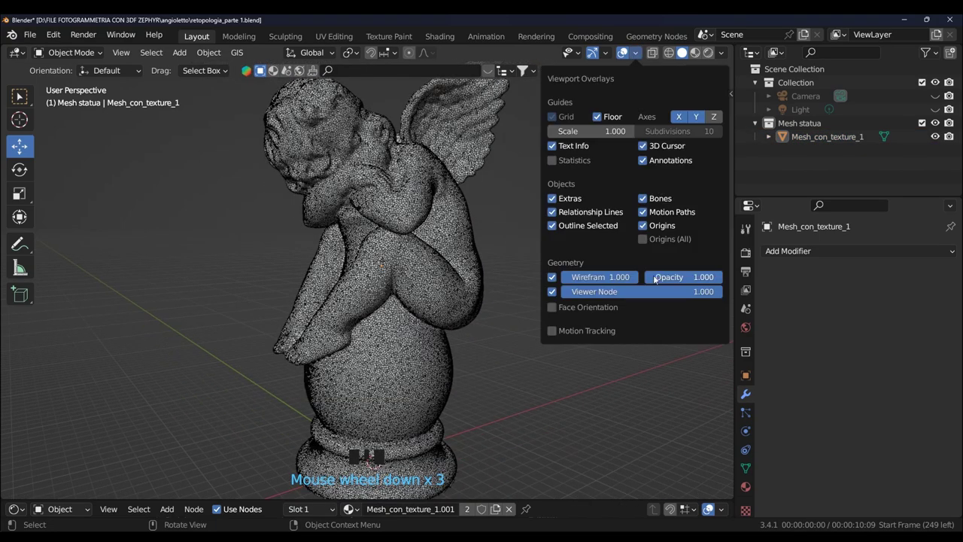